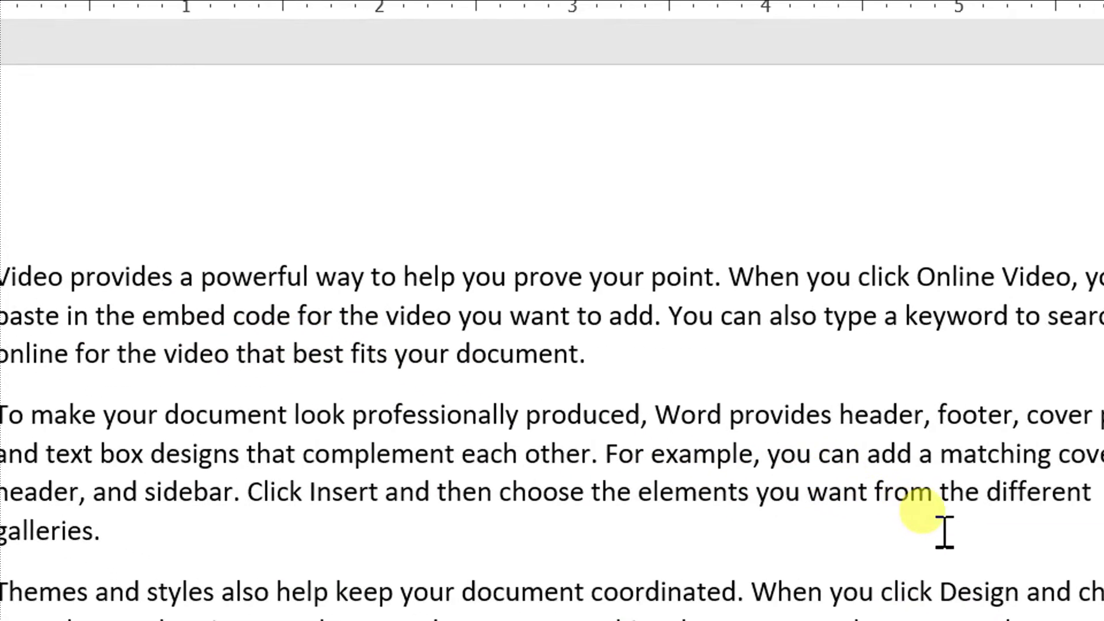
Cut the opening Video paragraph and add an empty paragraph after the Themes paragraph.
key(F9)
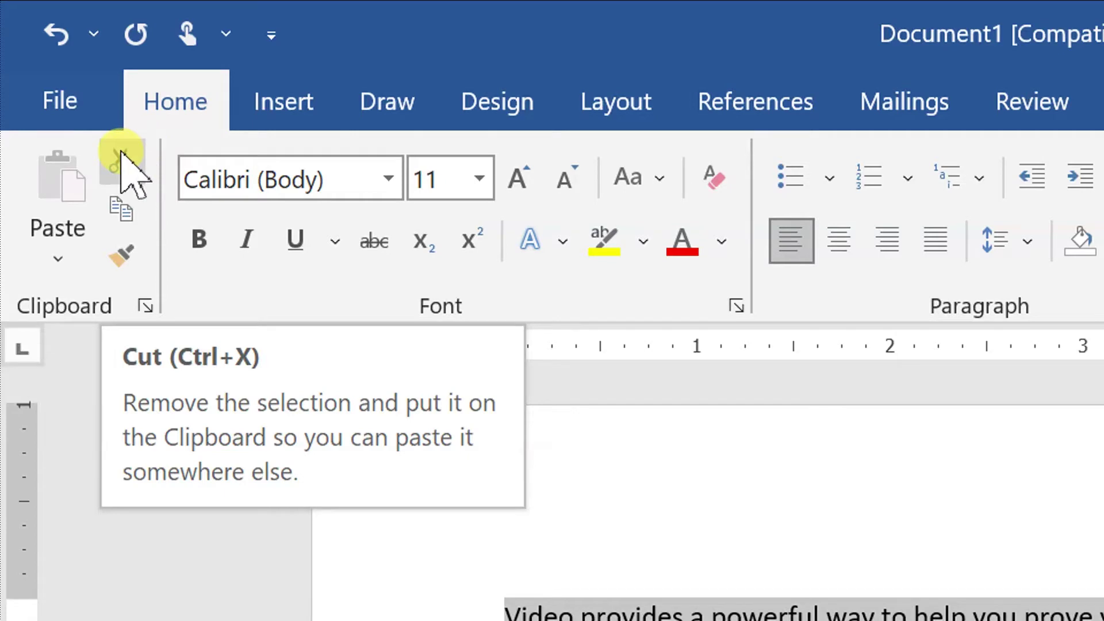
key(F9)
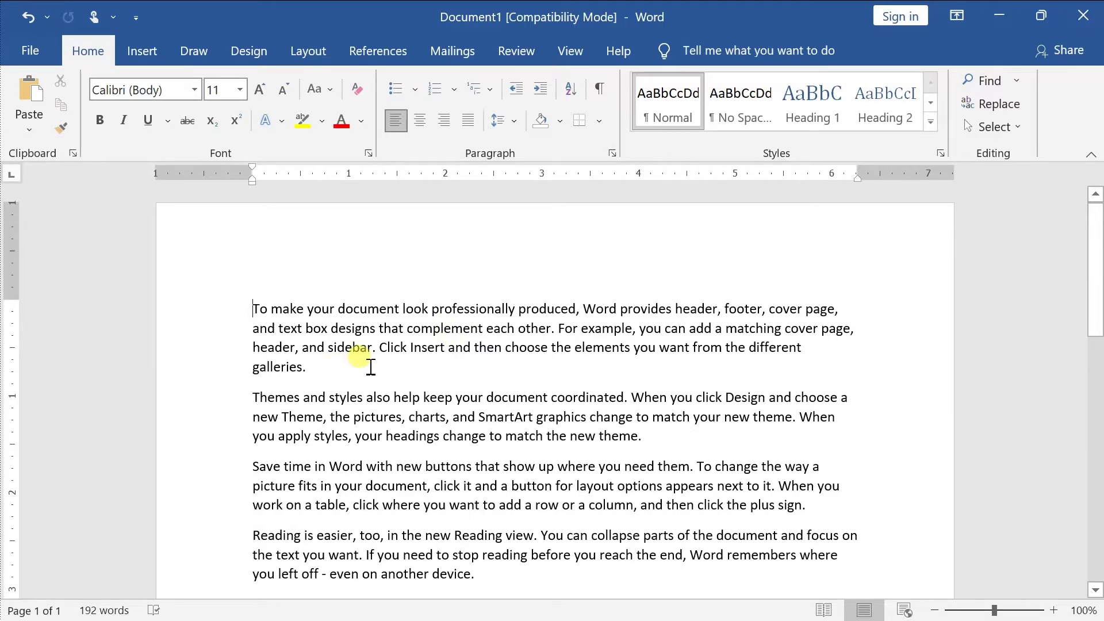
key(Down)
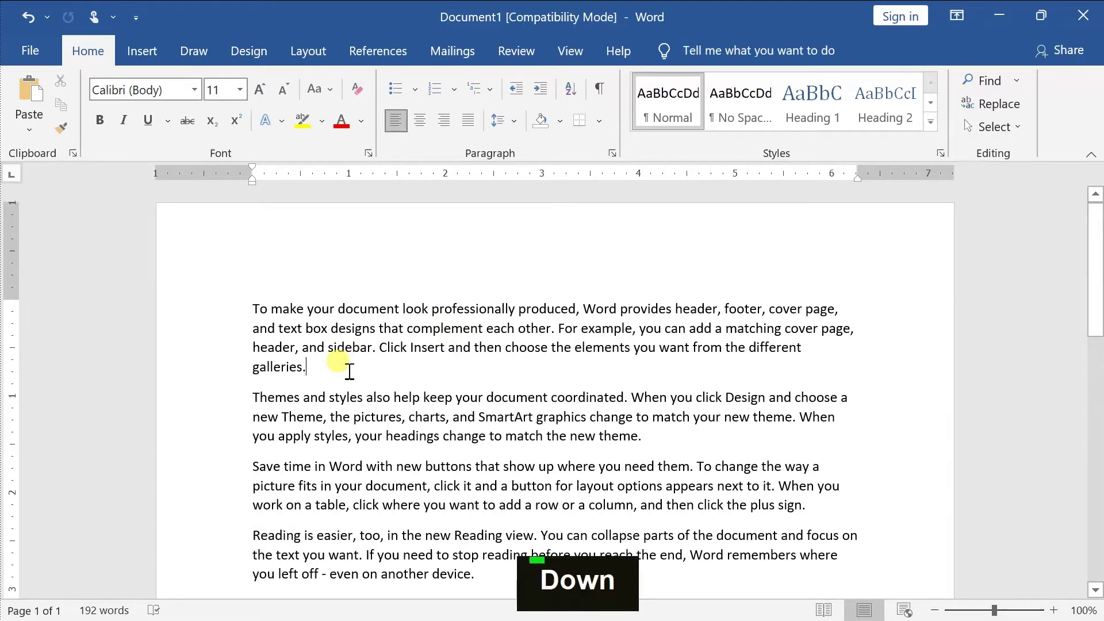
scroll(down, 3)
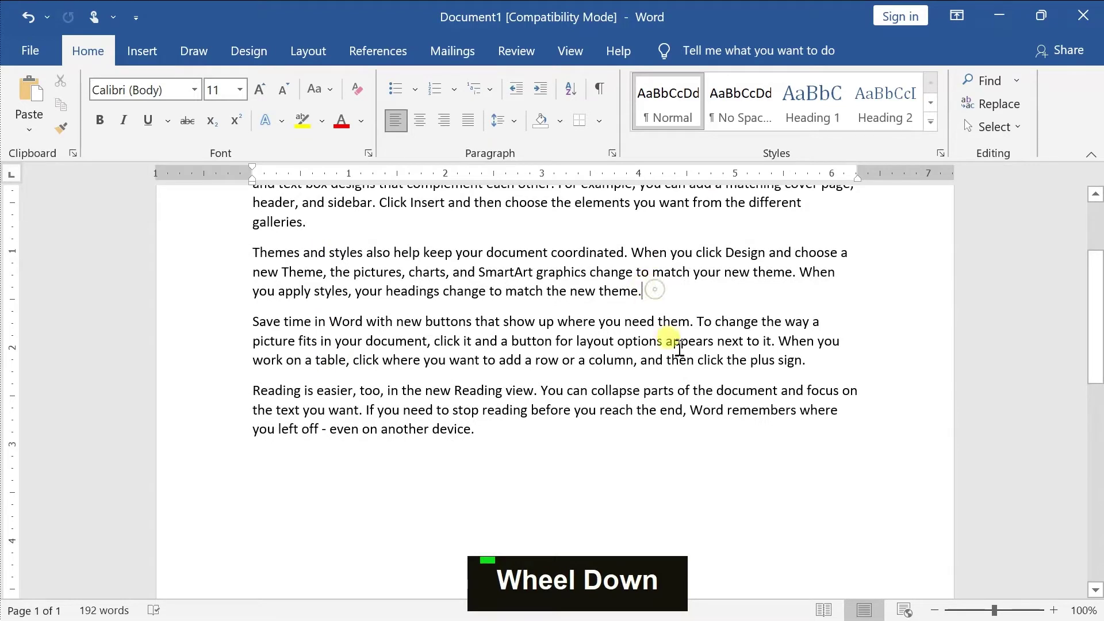
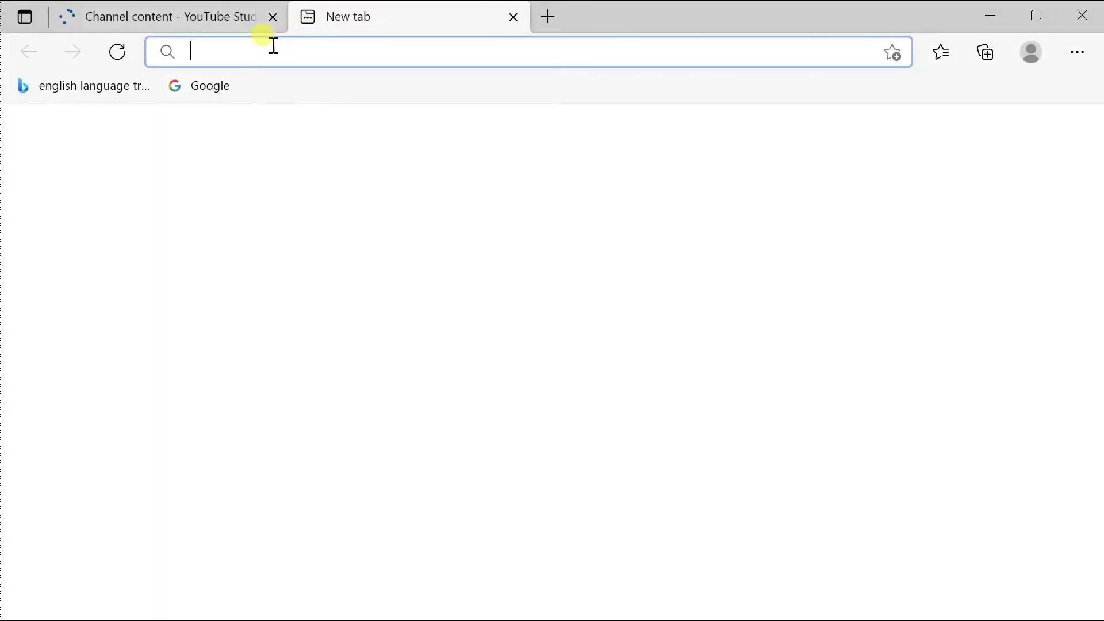
Run a Bing search for 'wikipedia in hindi' from the address bar.
text(e)
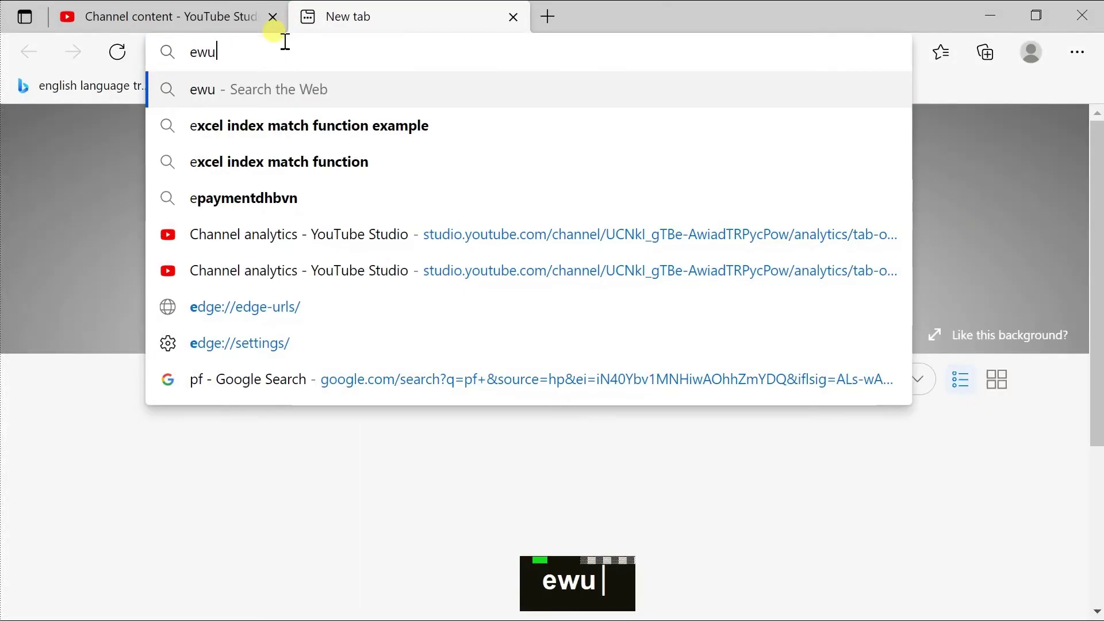
key(BackSpace)
text(wi)
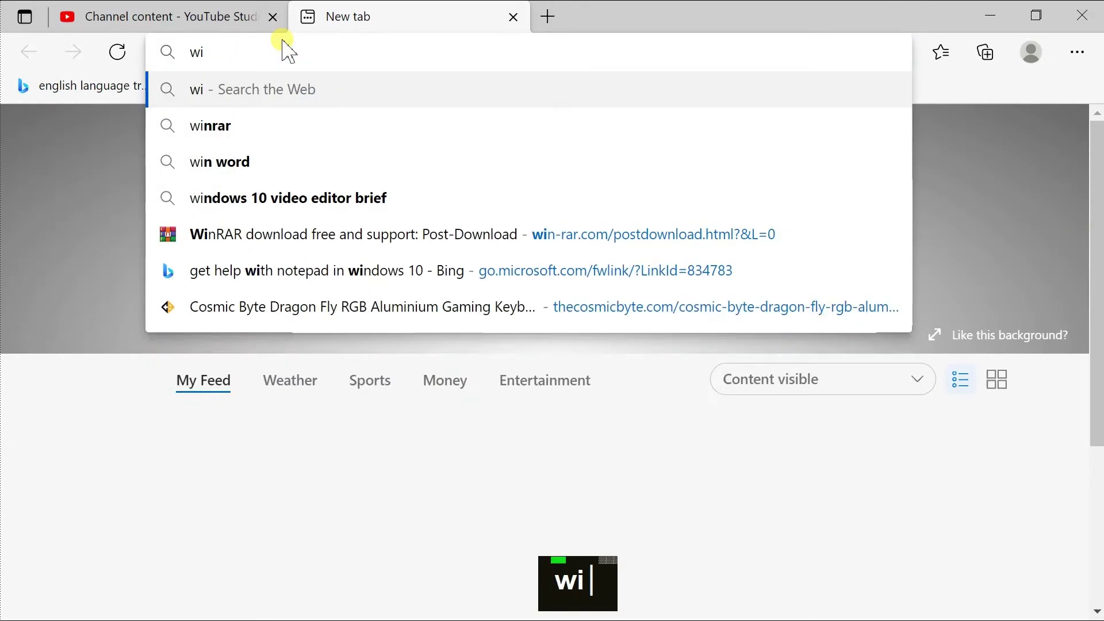
text(ki)
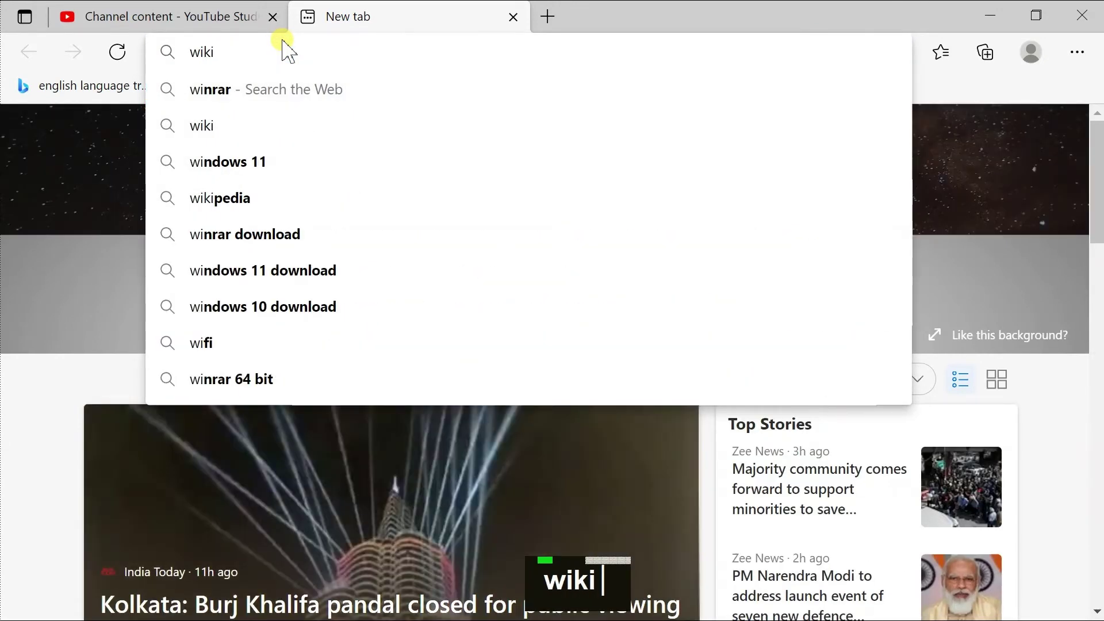
text(pidi)
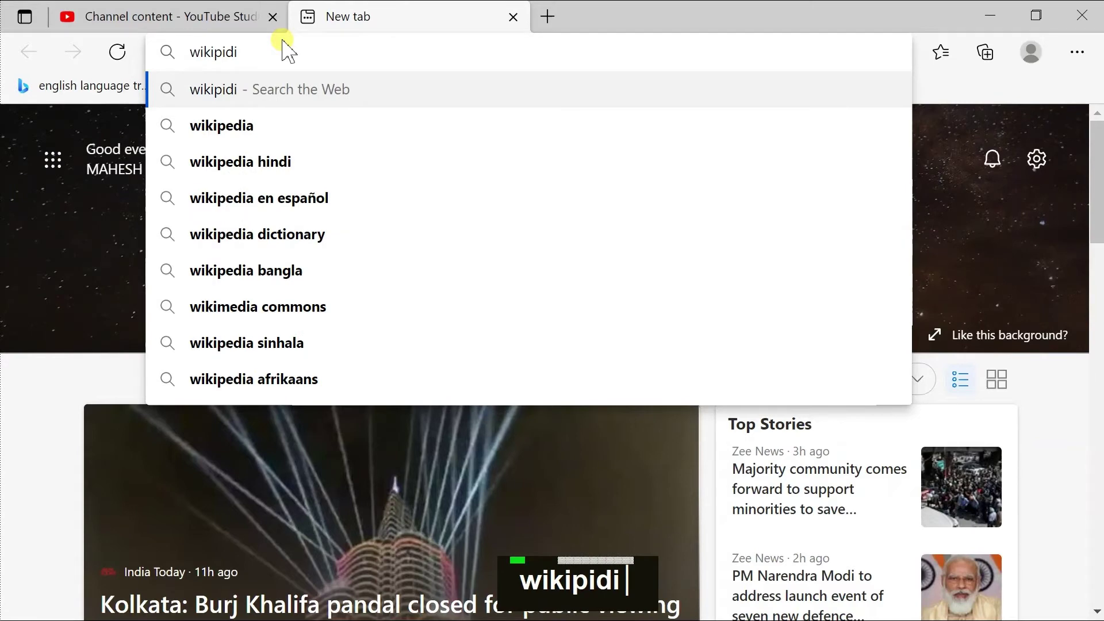
key(Return)
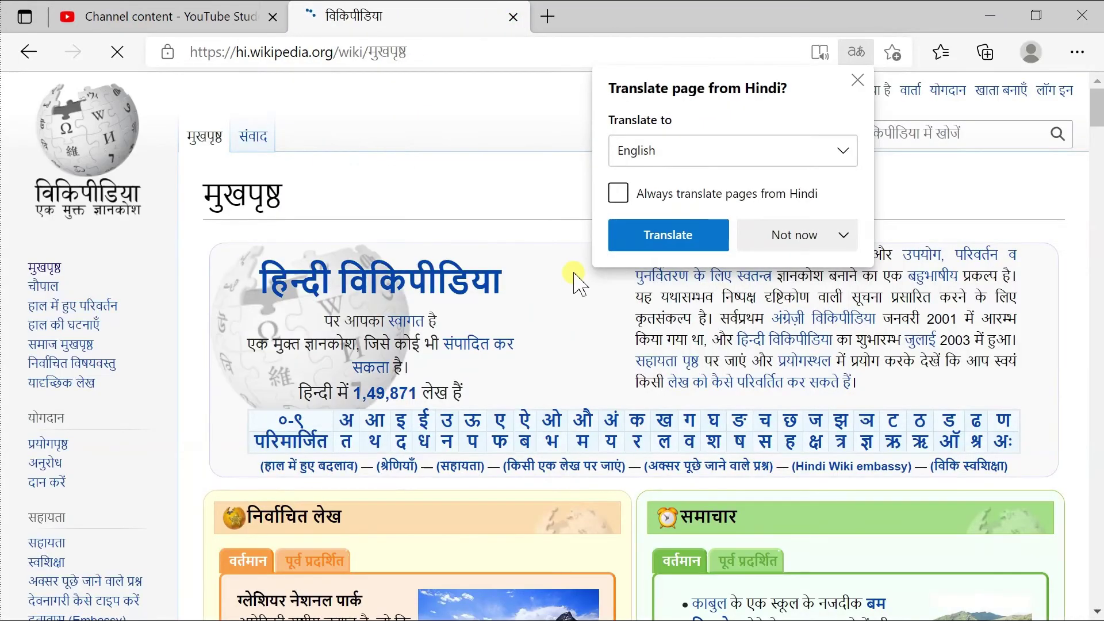
Select and copy the Hindi introductory paragraph on the Wikipedia main page.
scroll(down, 3)
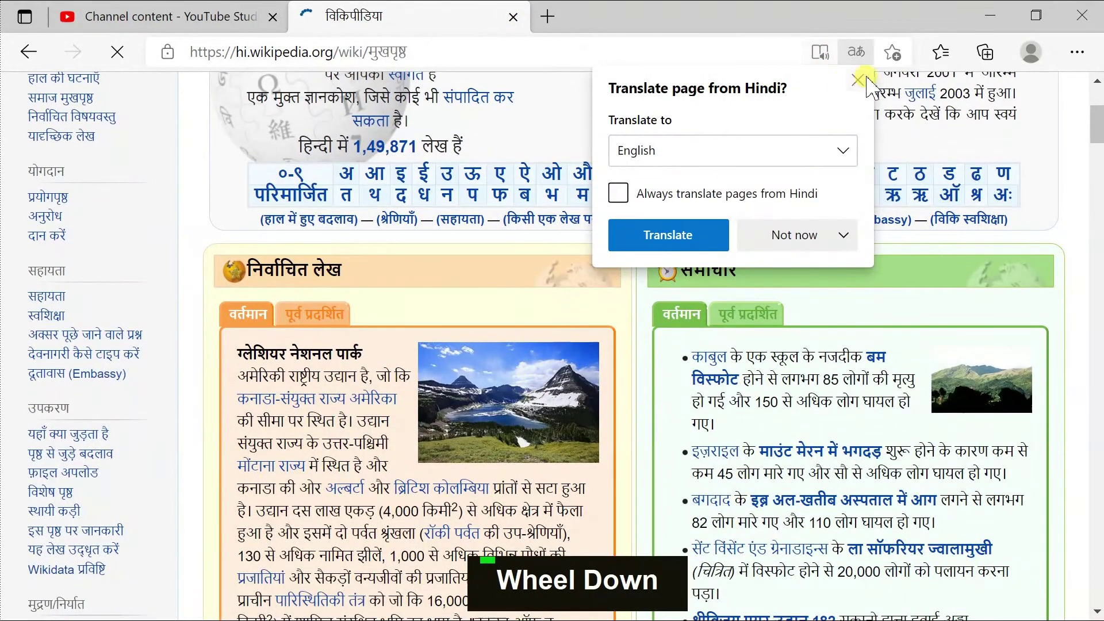
scroll(up, 3)
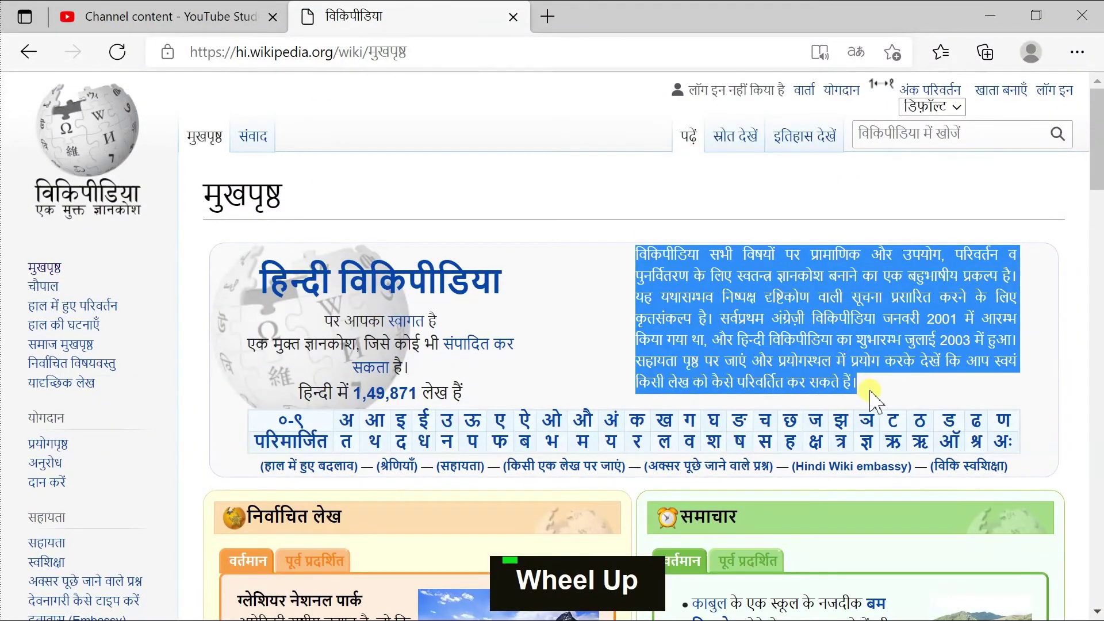
key(ctrl+c)
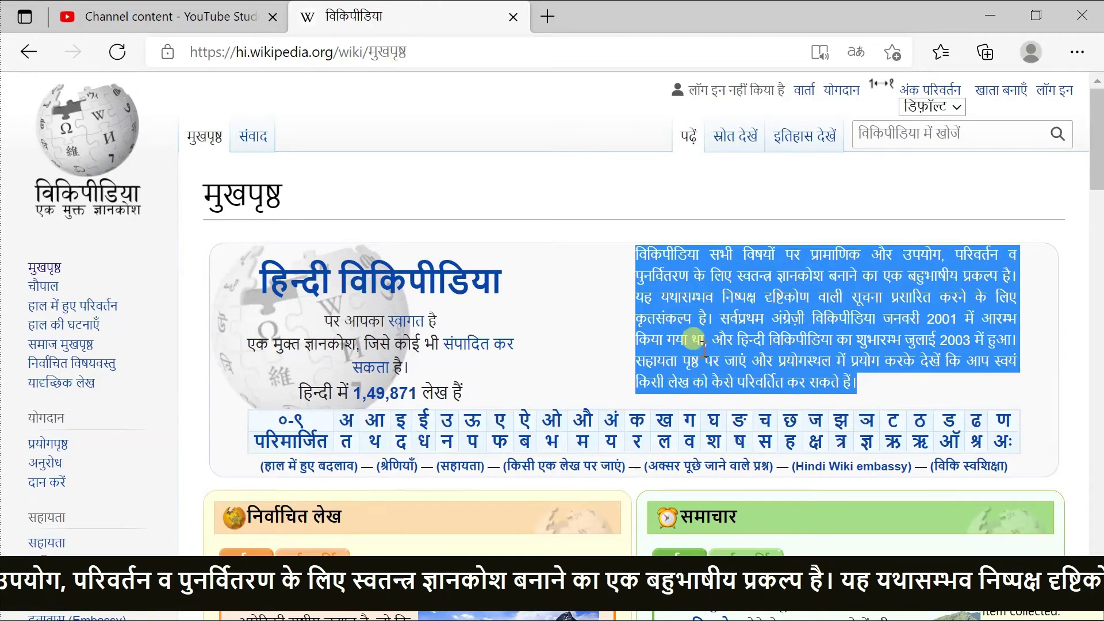